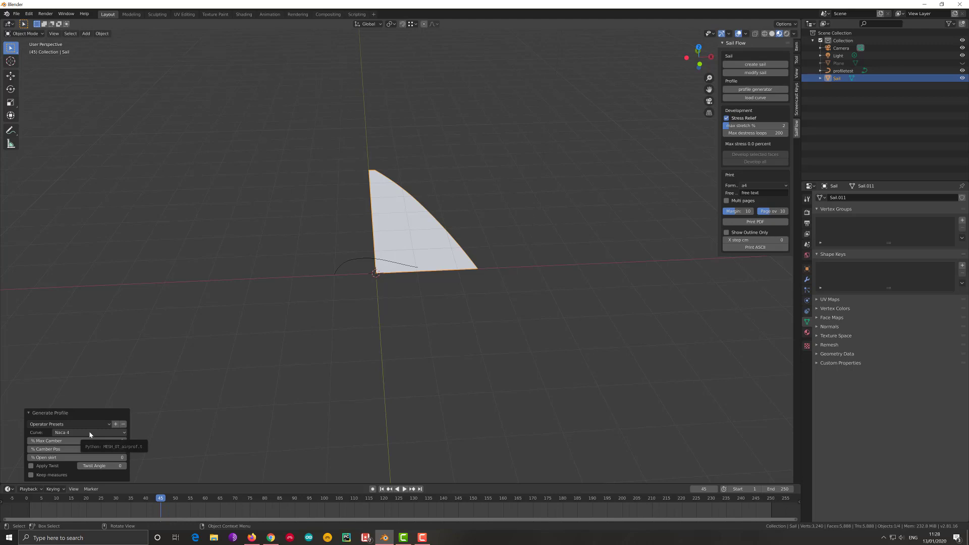
- Choose the Naca 4 profile curve with 15 percent max camber at 30 percent position
click(91, 434)
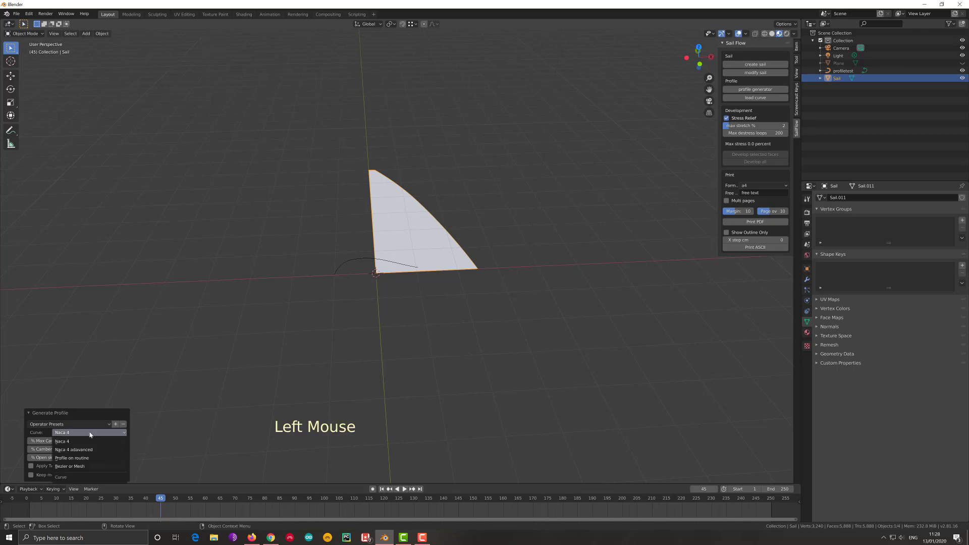
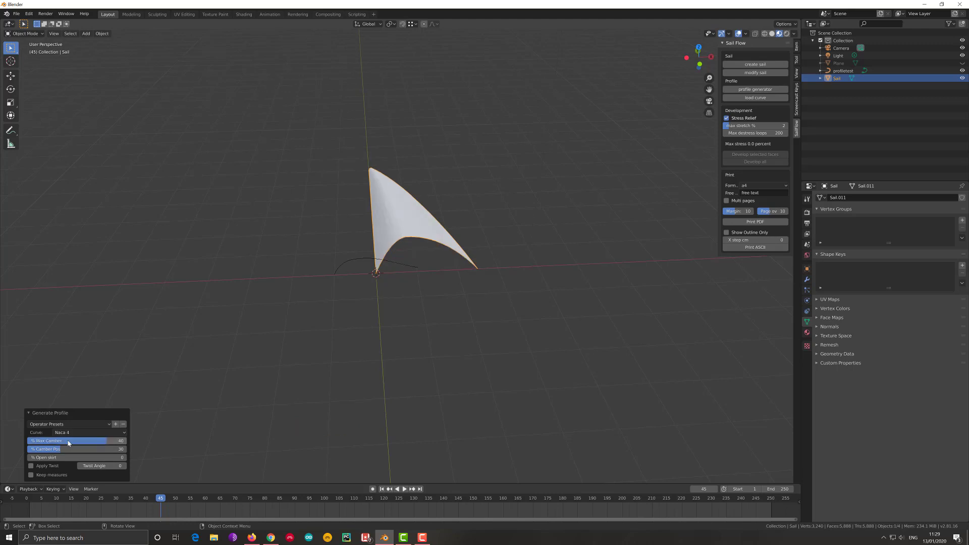
middle_click(409, 299)
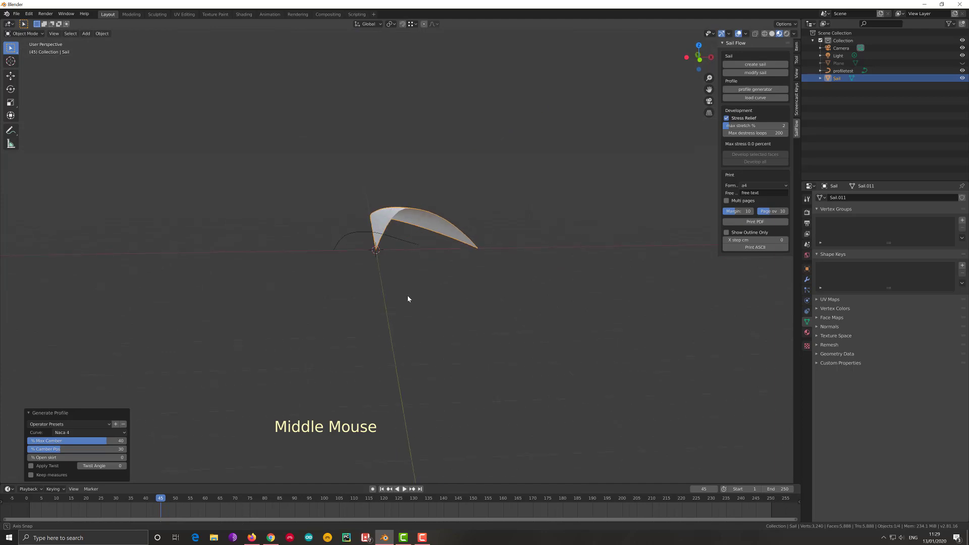
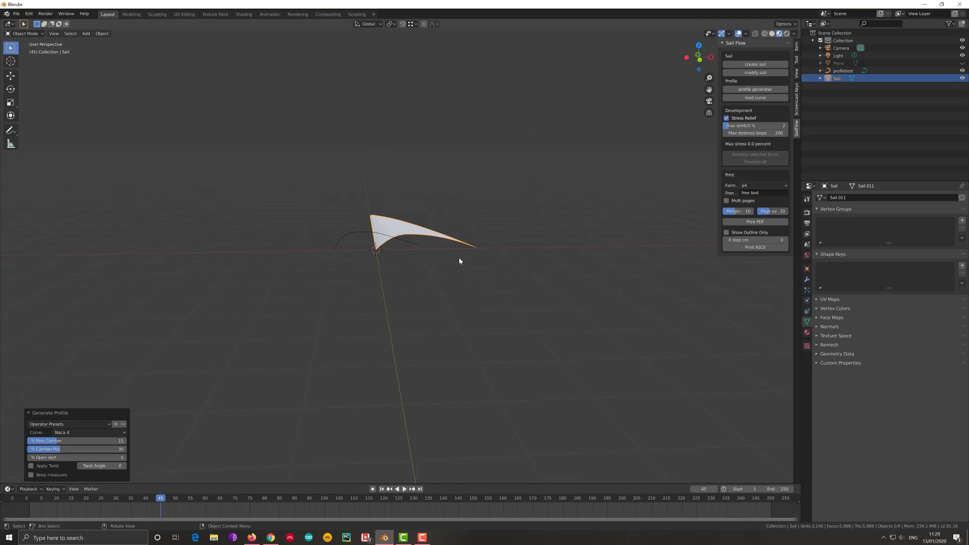
- Set the viewport shading lighting to MatCap for a glossy look on the sail
middle_click(460, 261)
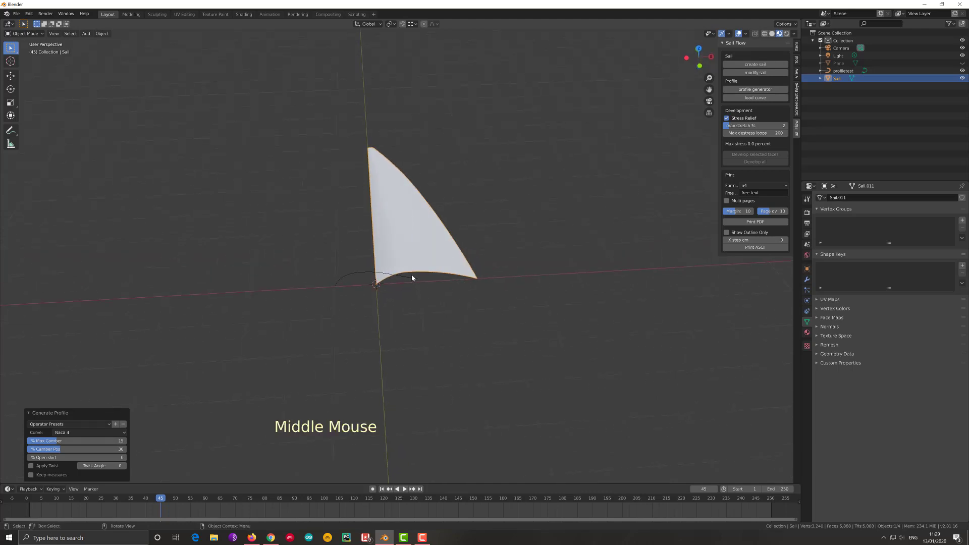
scroll(up, 3)
middle_click(426, 266)
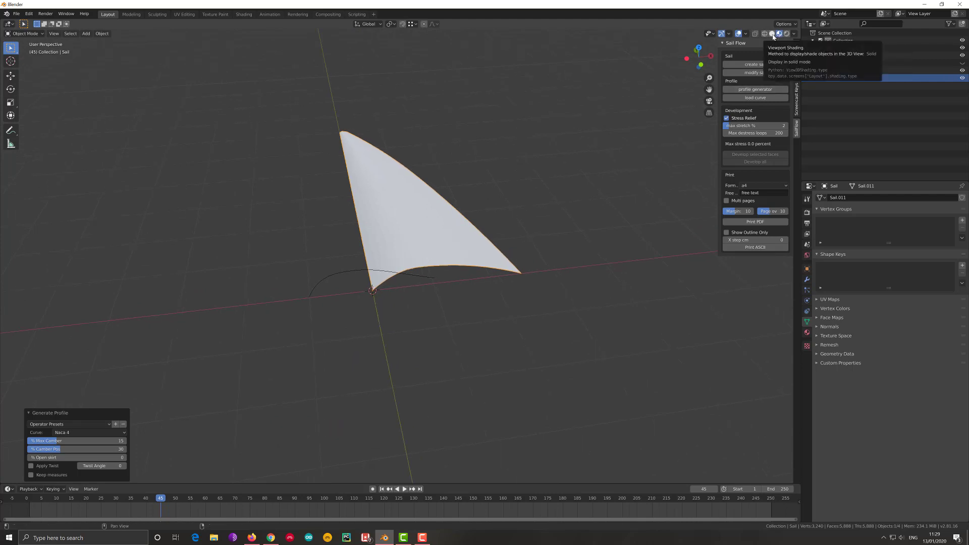
click(774, 36)
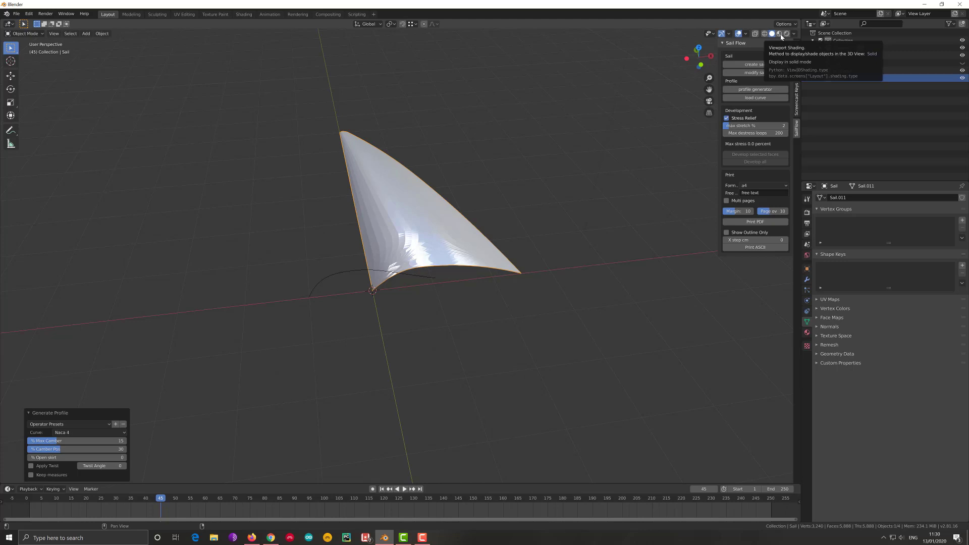
click(796, 36)
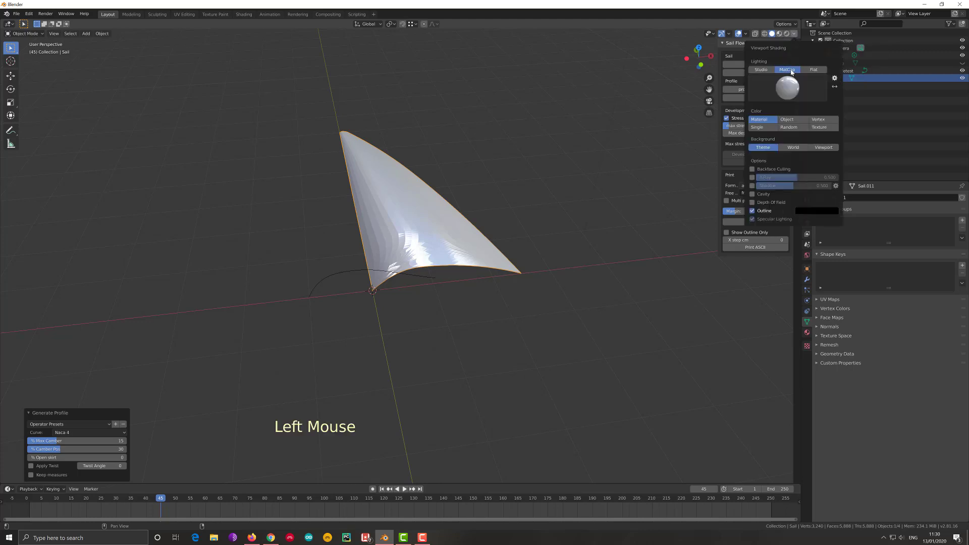
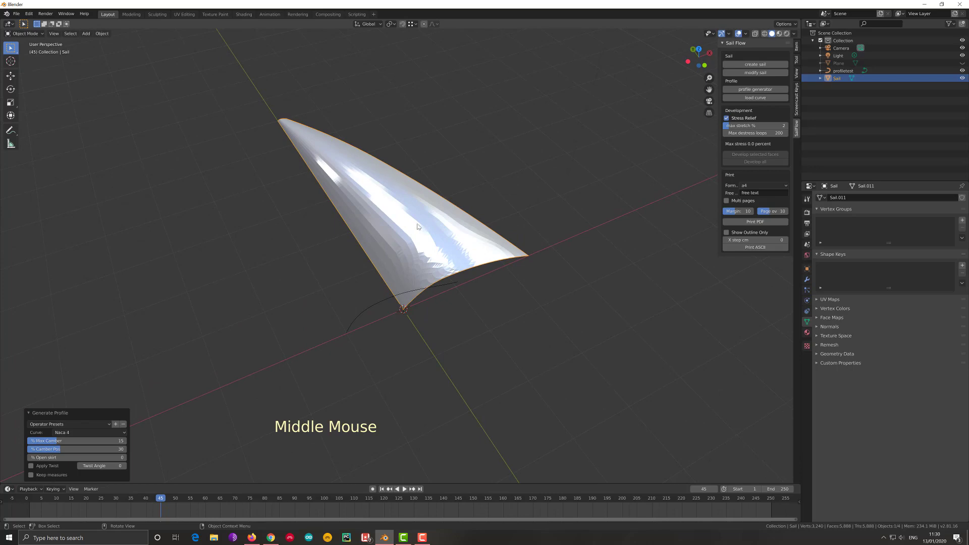
- Apply Shade Smooth to the sail and rerun the Sail Flow profile generator
right_click(416, 226)
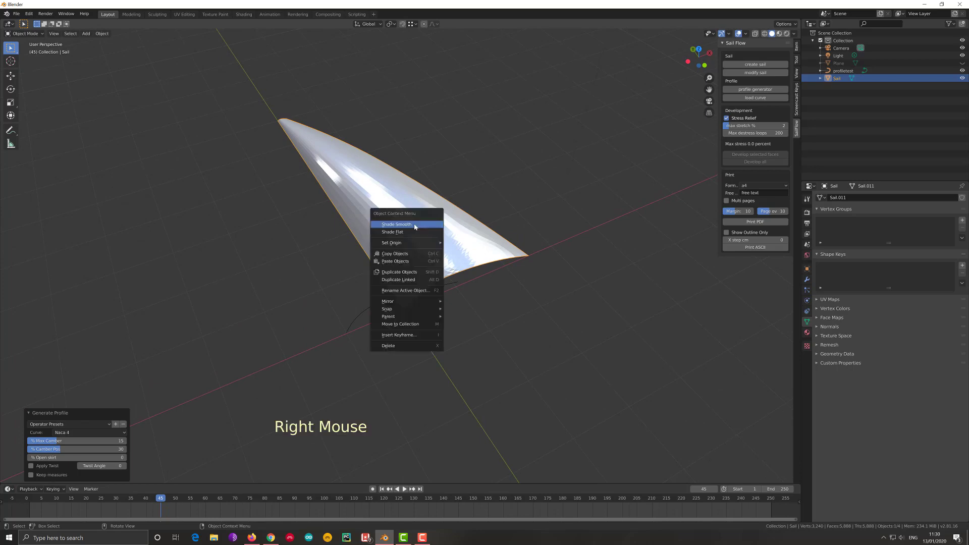
middle_click(421, 226)
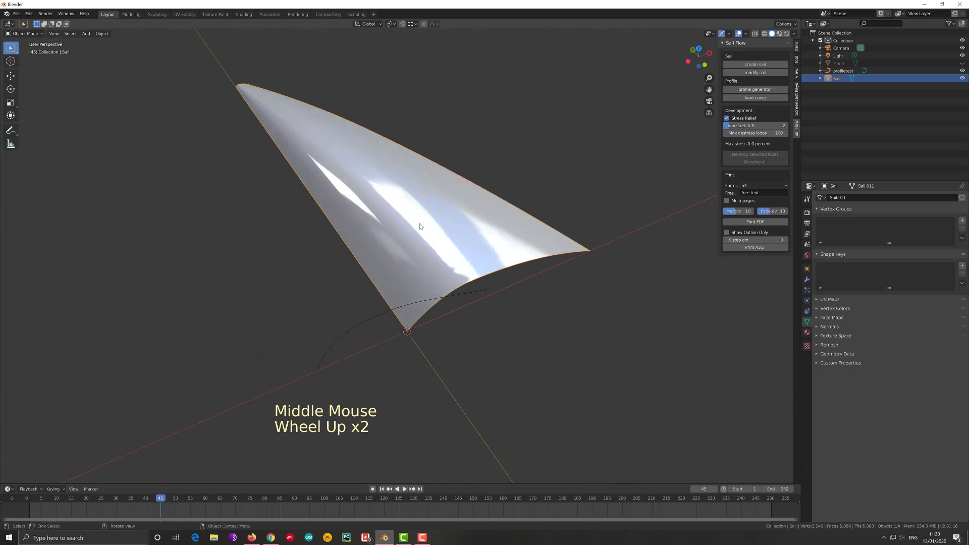
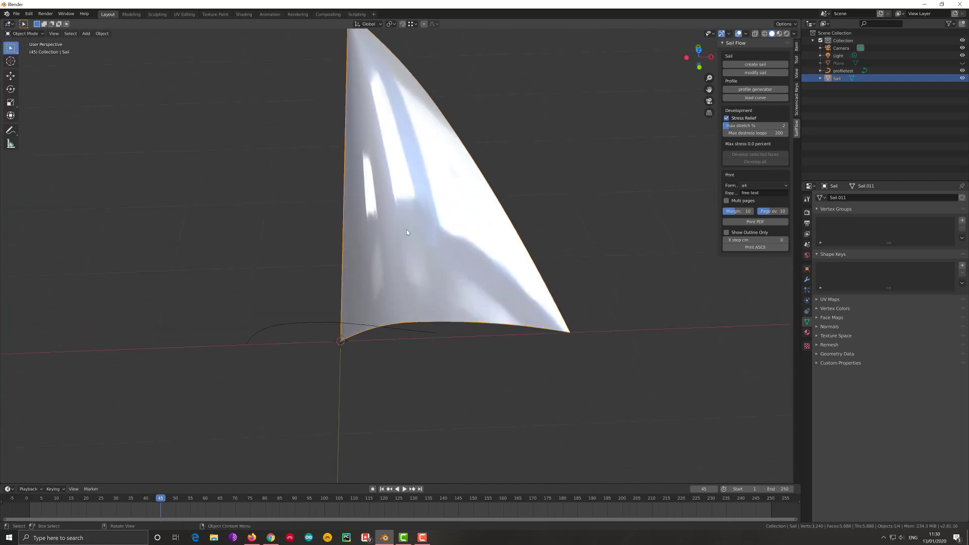
scroll(down, 3)
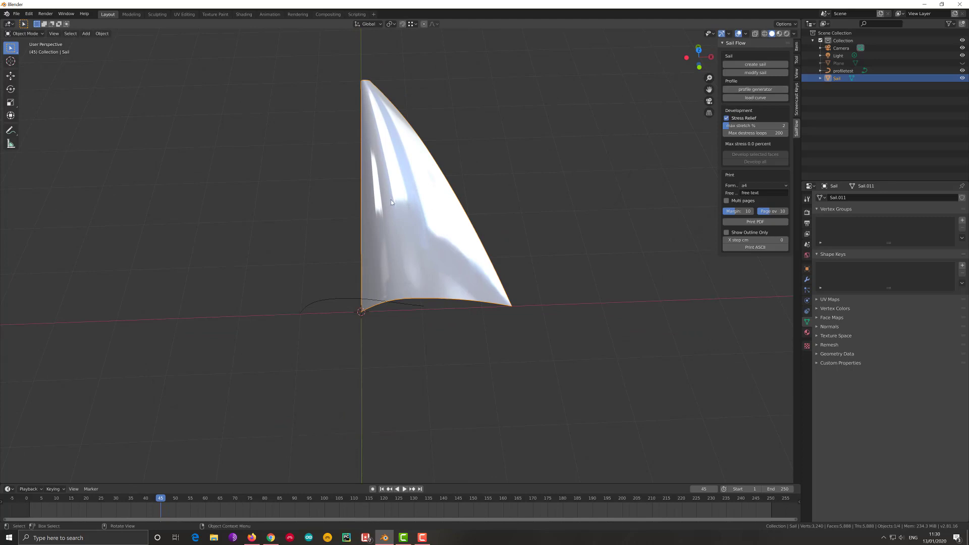
click(393, 203)
click(758, 92)
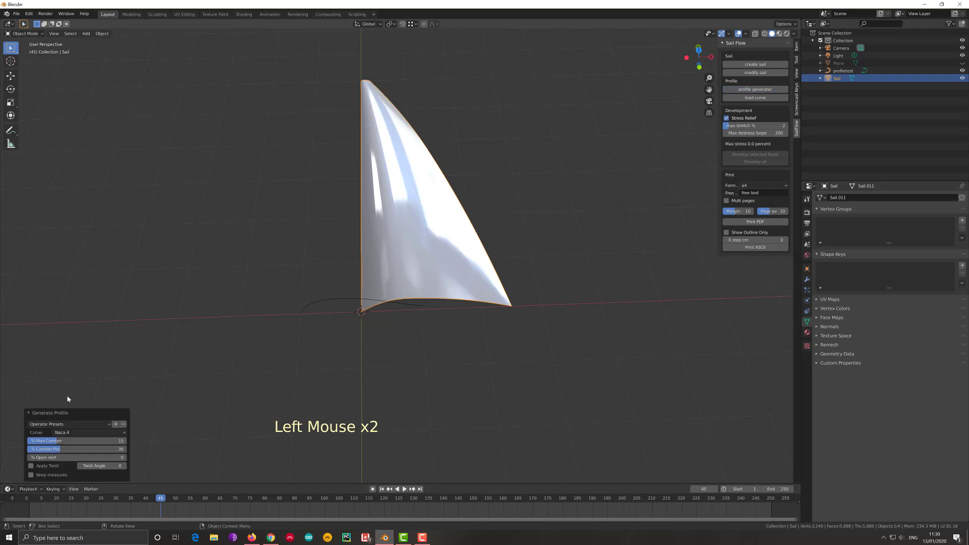
- Switch the curve to Naca 4 advanced with a 10 percent second camber at 20 percent position
click(119, 435)
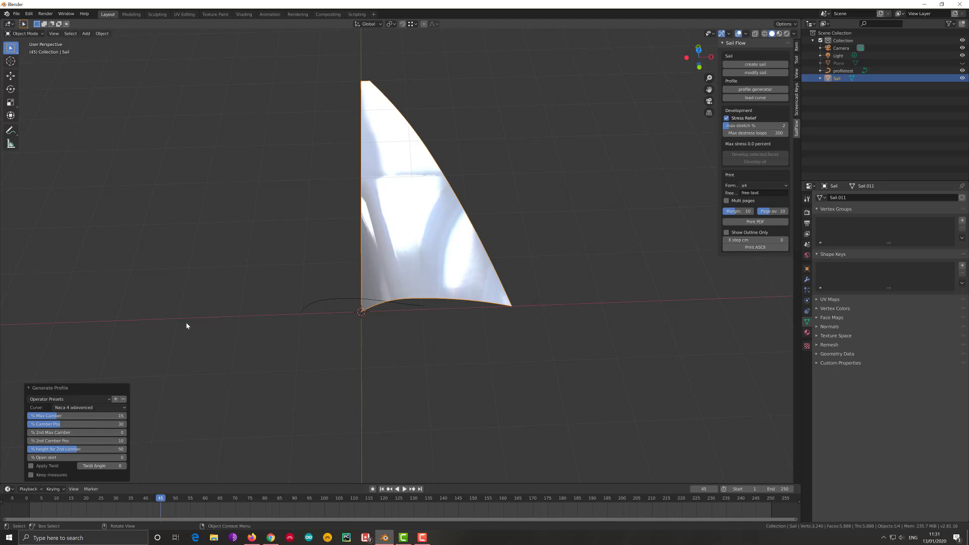
middle_click(191, 324)
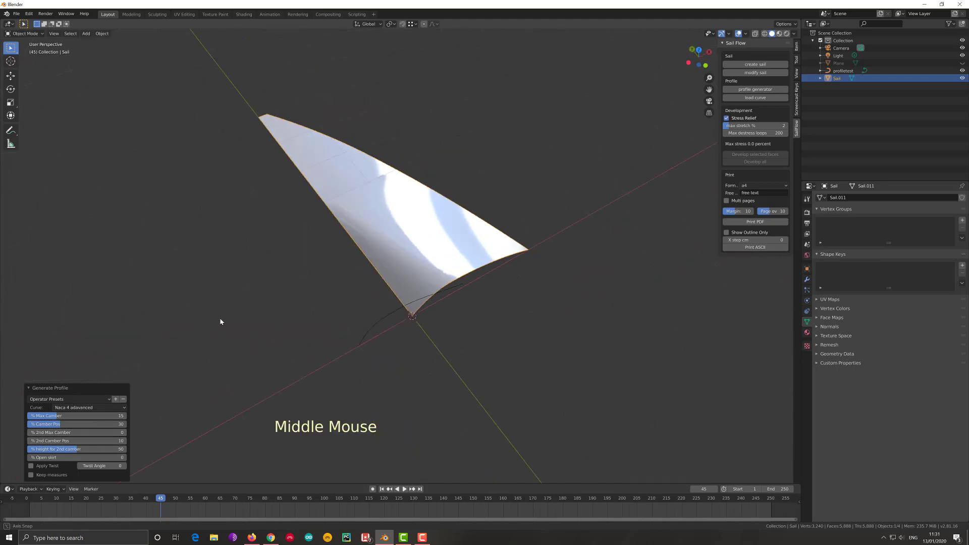
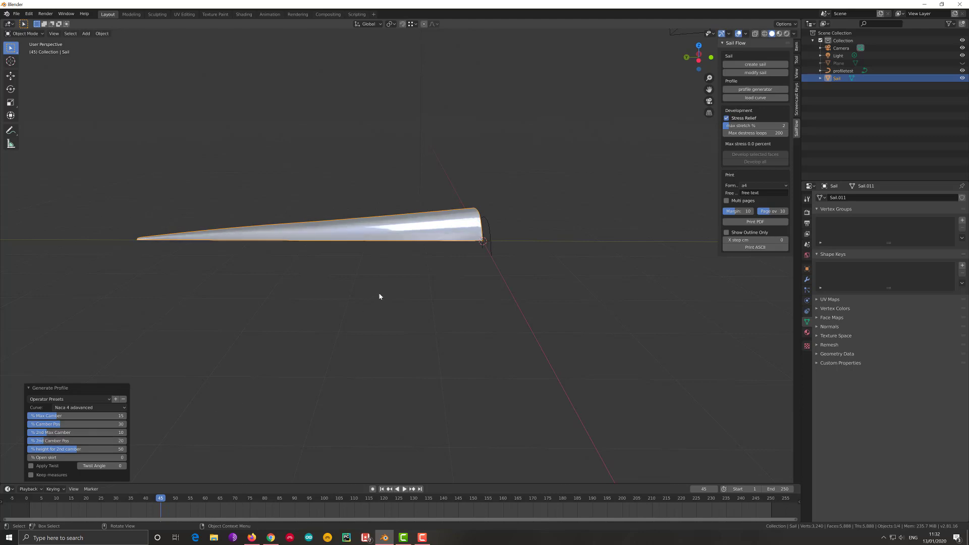
middle_click(504, 248)
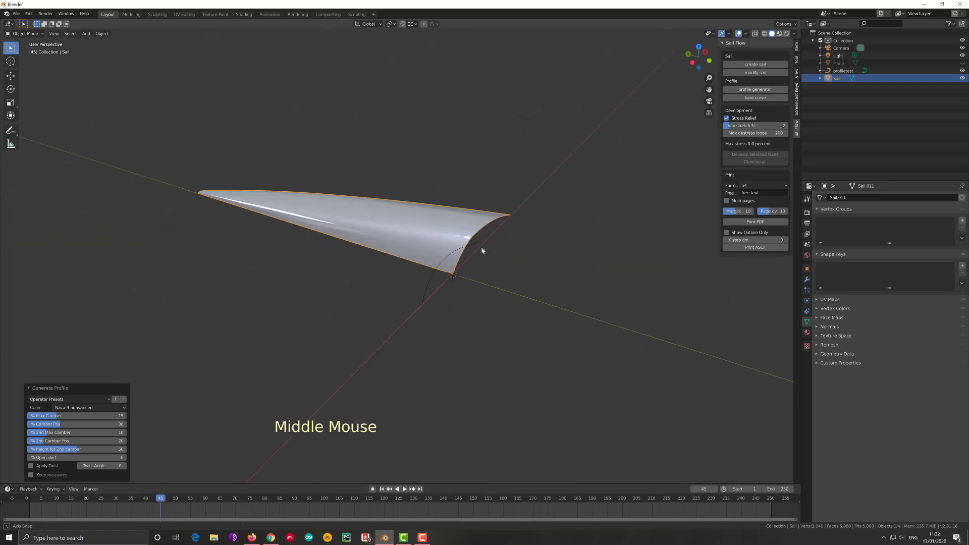
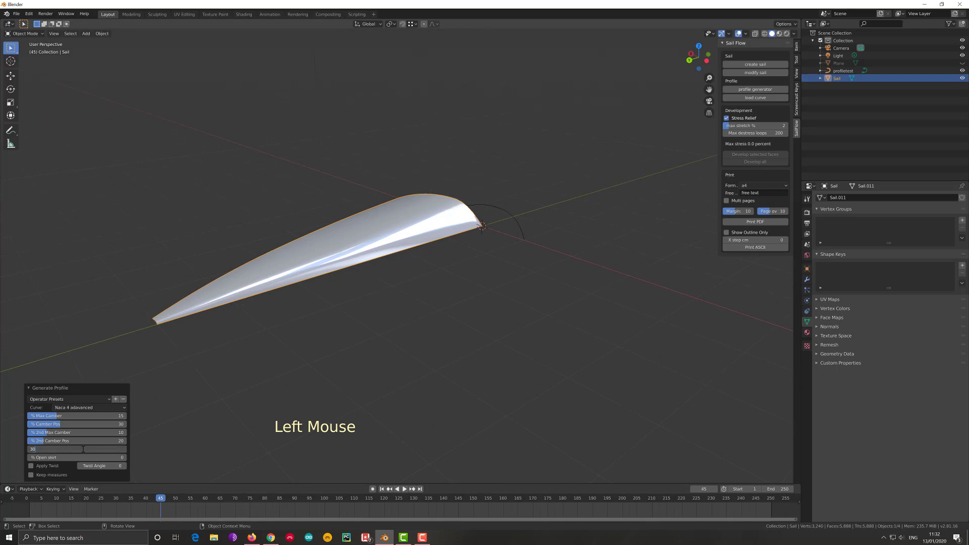
middle_click(321, 307)
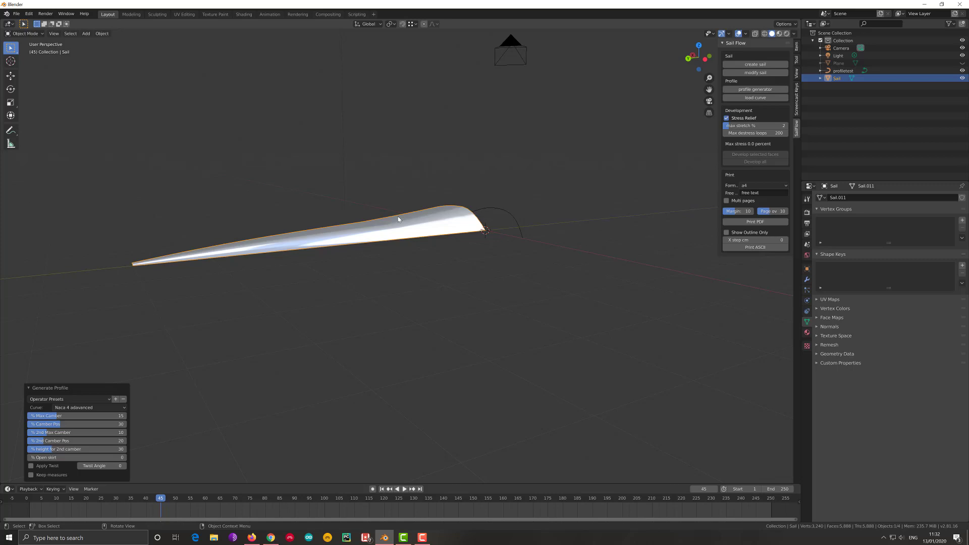
middle_click(381, 239)
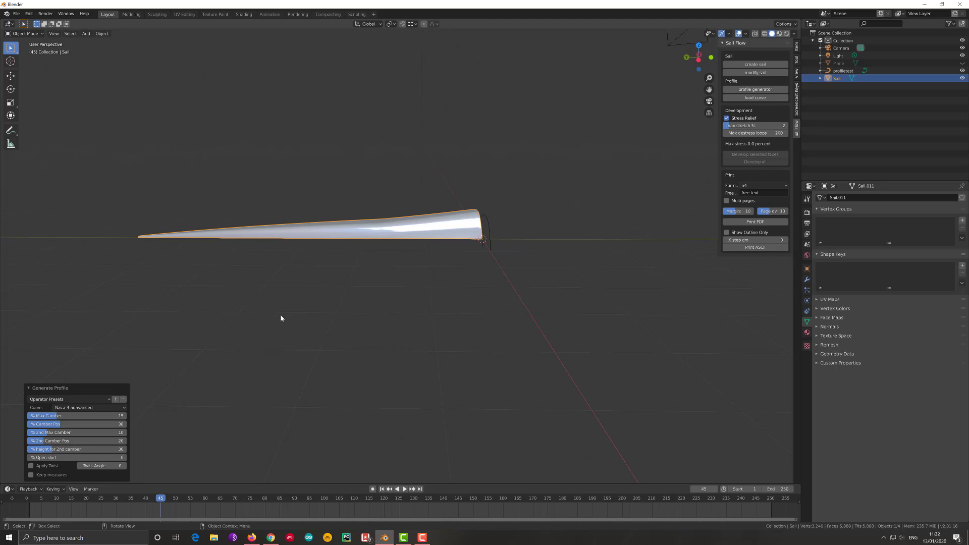
middle_click(396, 295)
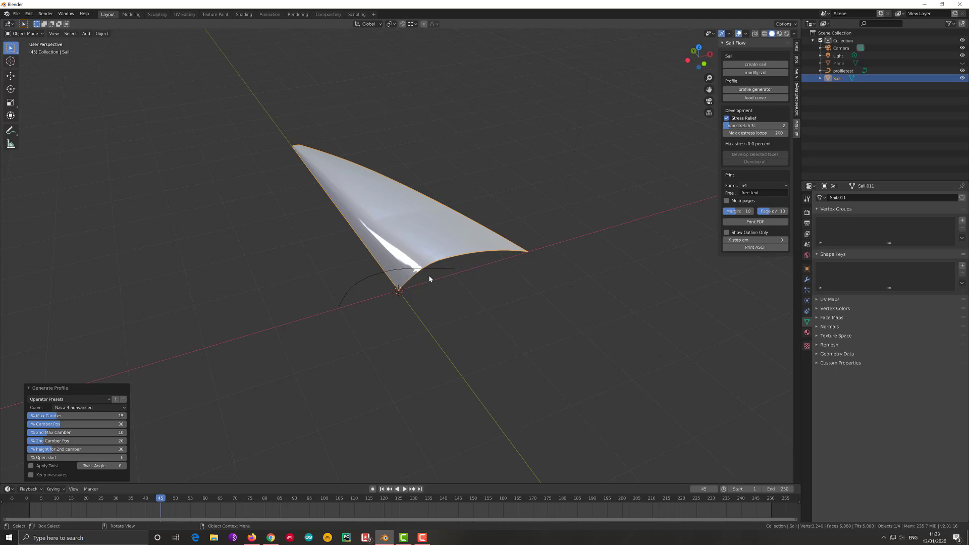
- Delete the profiletest curve object, leaving only the sail
click(378, 275)
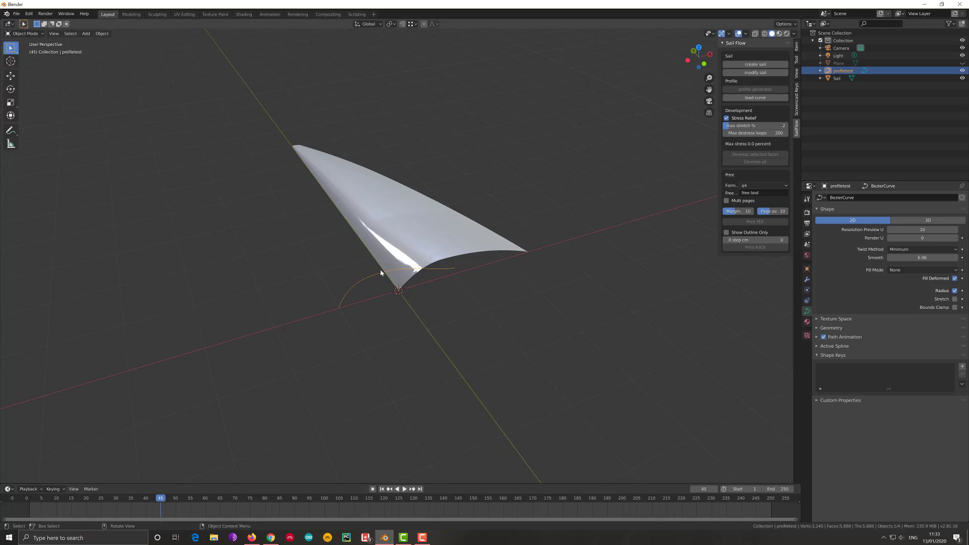
key(x)
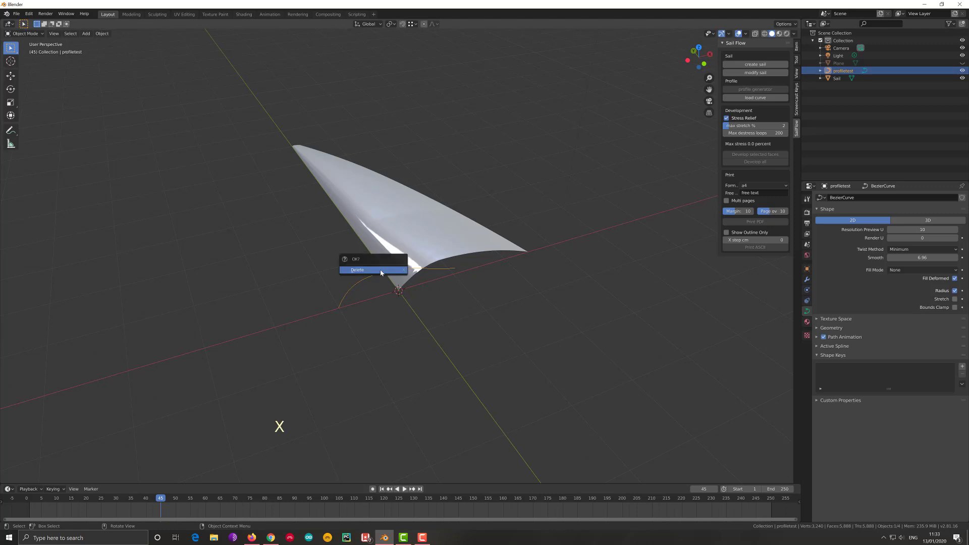
middle_click(419, 291)
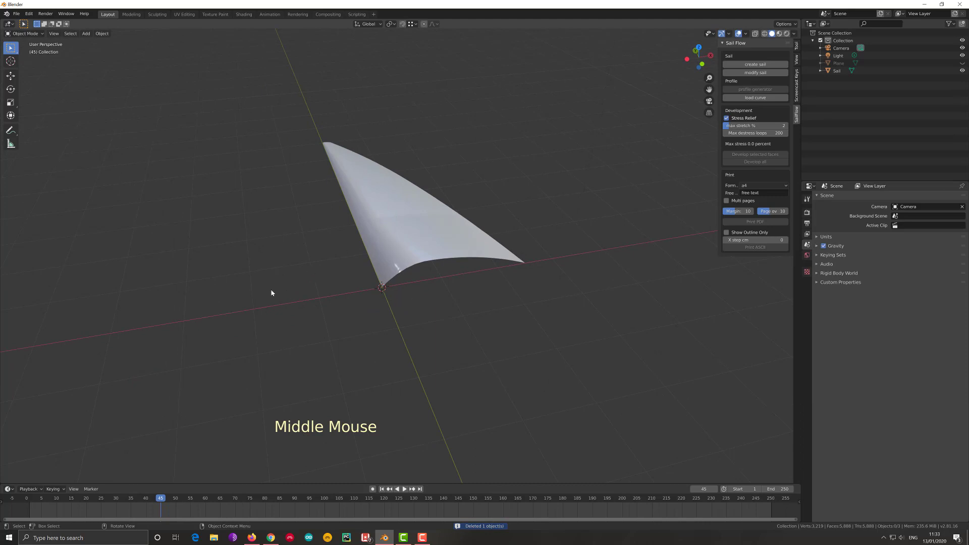
- Add a new Bezier curve at the foot of the sail and select it
click(274, 292)
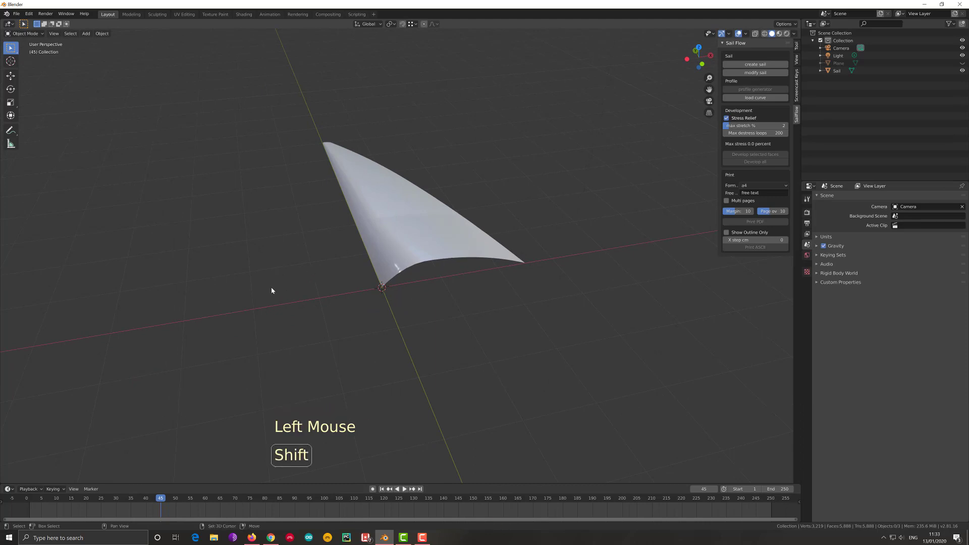
key(shift+a)
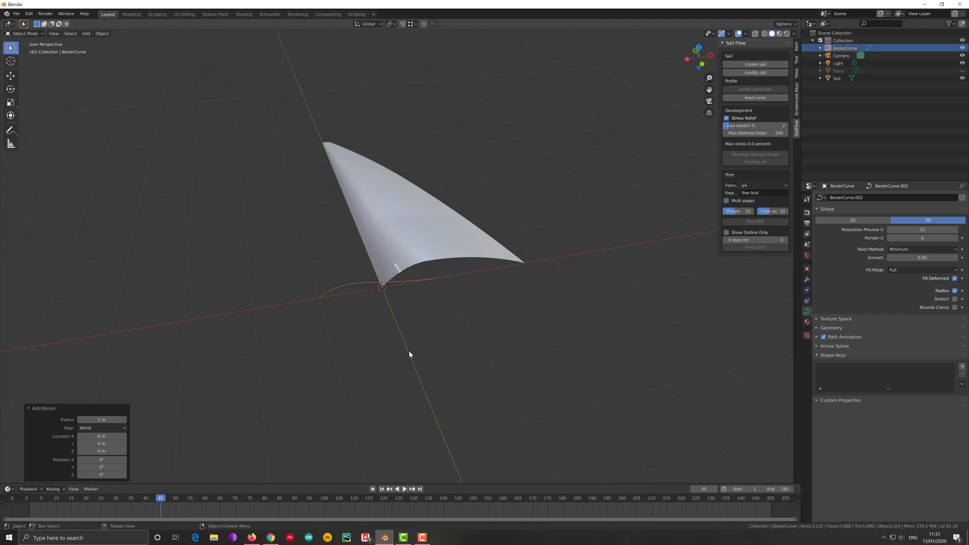
middle_click(413, 355)
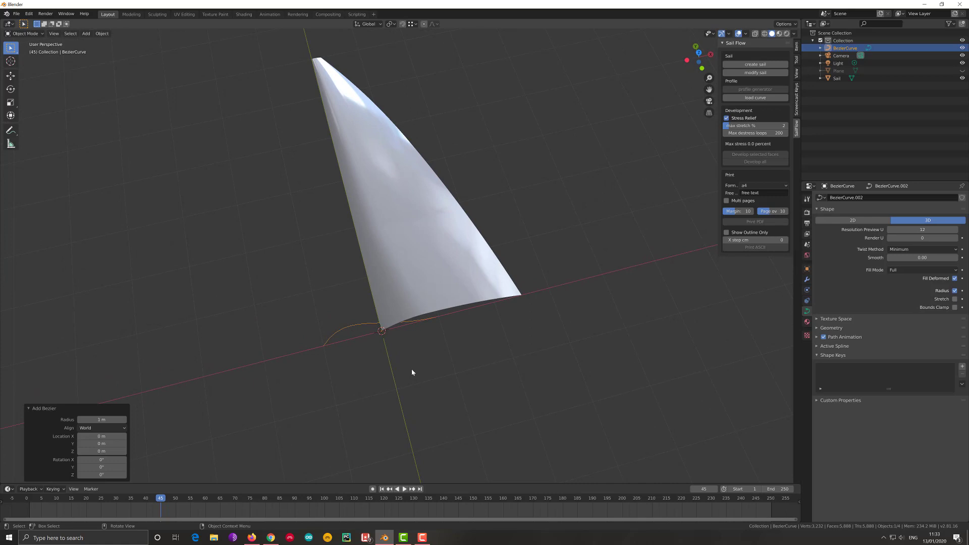
middle_click(386, 361)
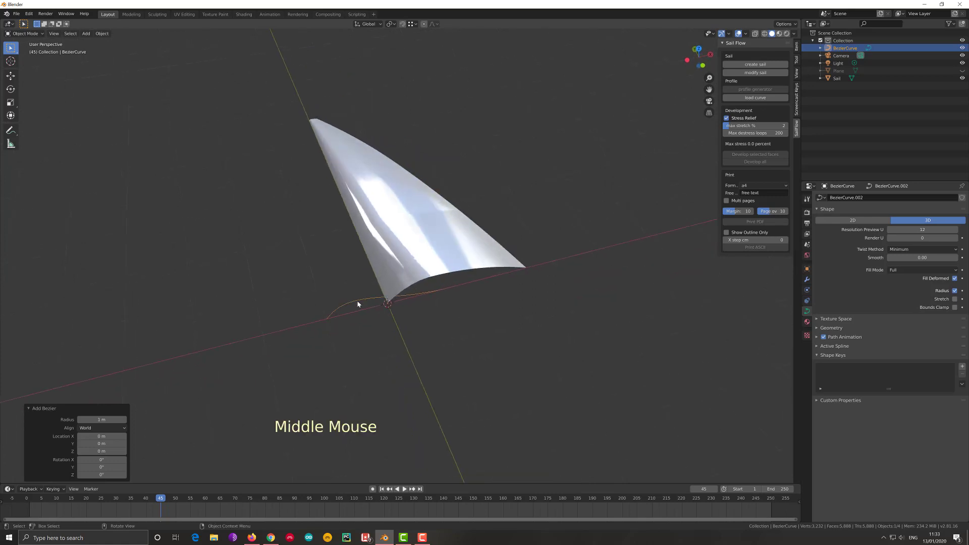
click(359, 301)
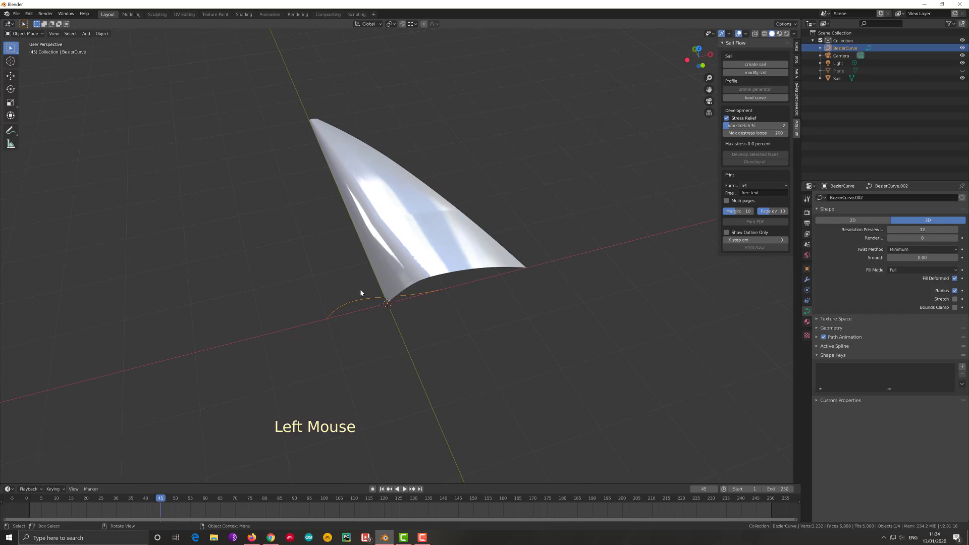
- Rotate the Bezier curve 90° about X and set its Shape to 2D
key(r)
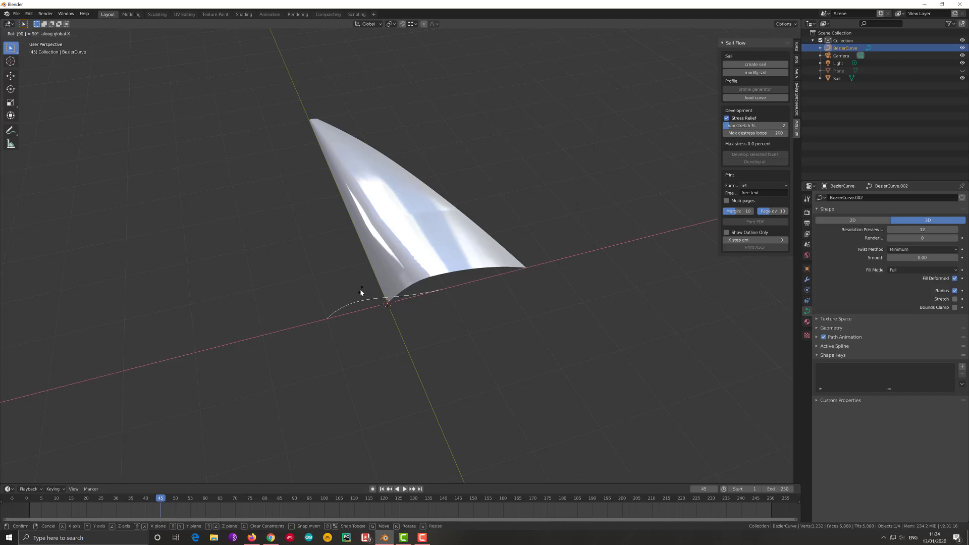
middle_click(413, 295)
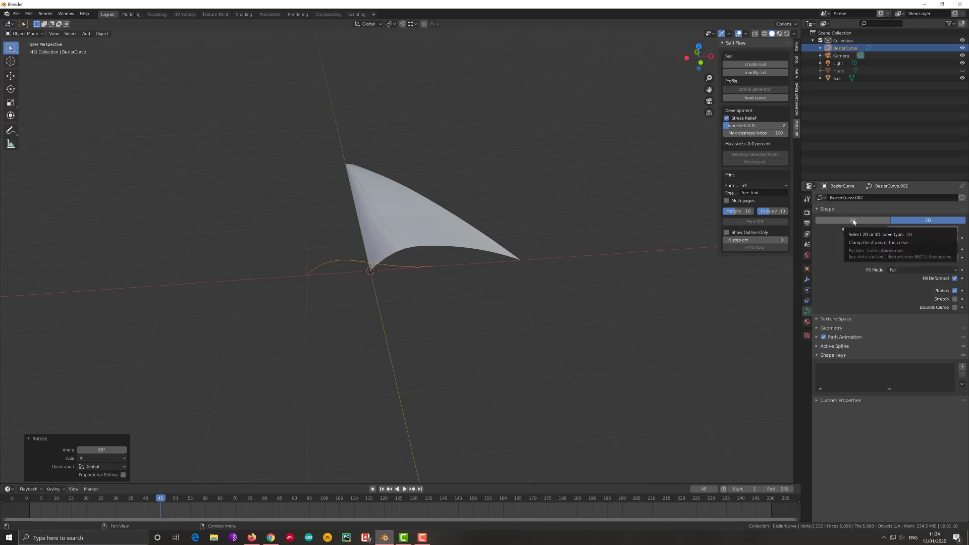
click(855, 222)
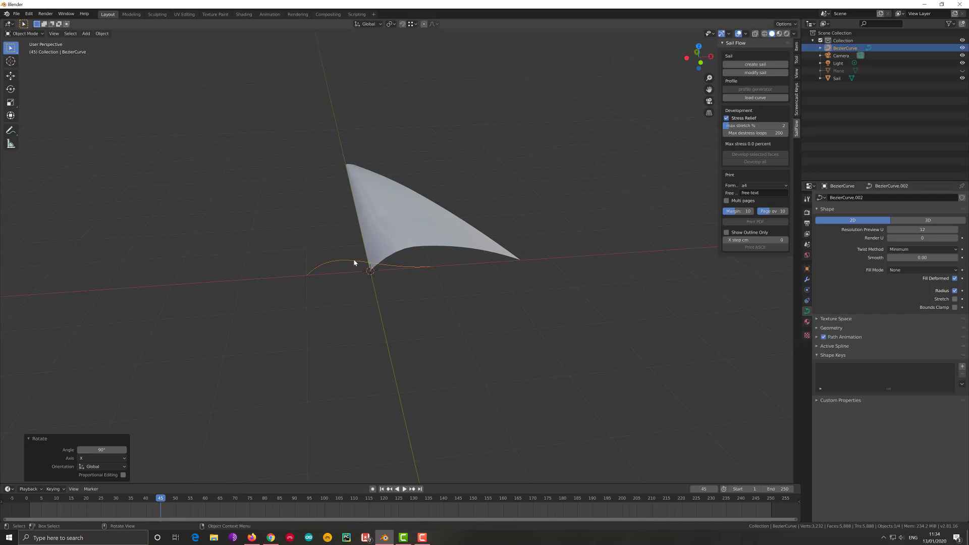
click(356, 263)
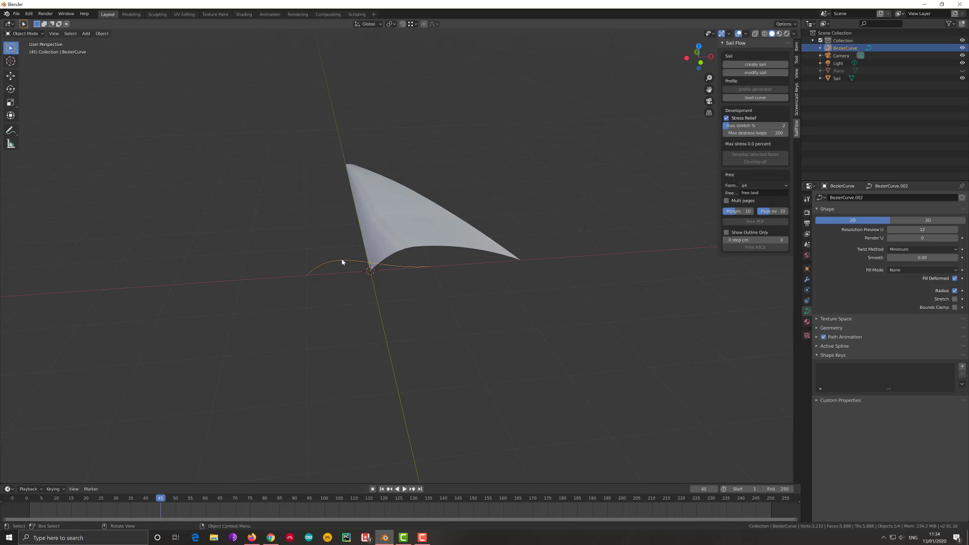
- In Edit Mode rotate and scale the control handles to bend the curve into an arched profile
key(Tab)
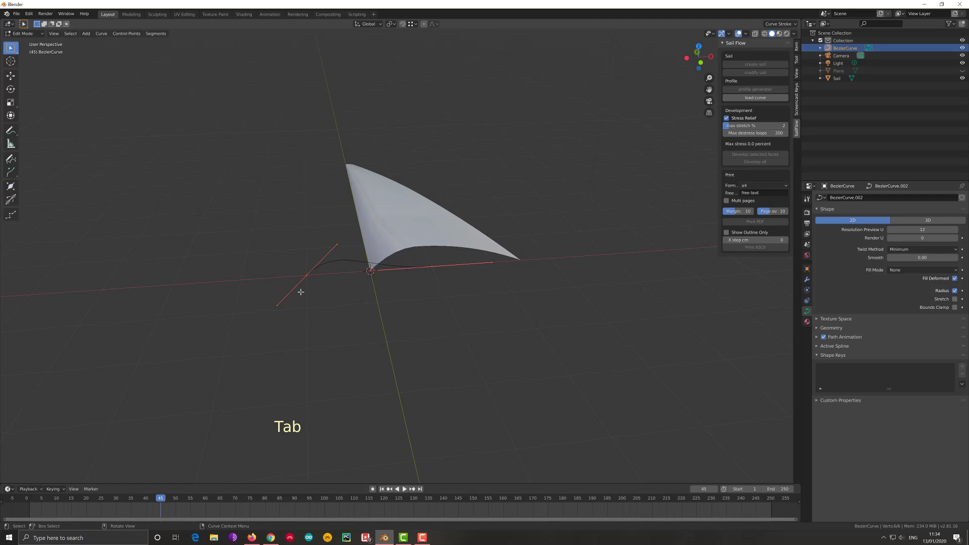
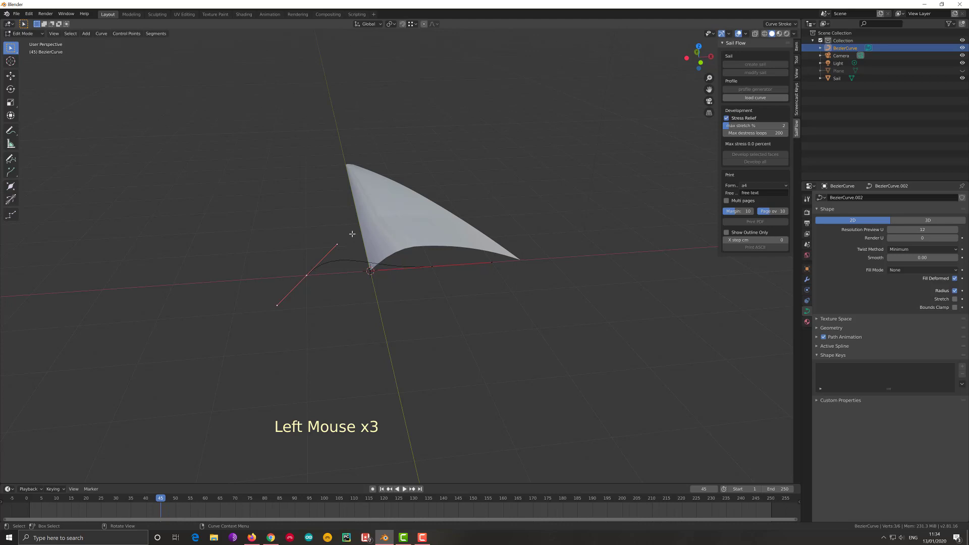
key(r)
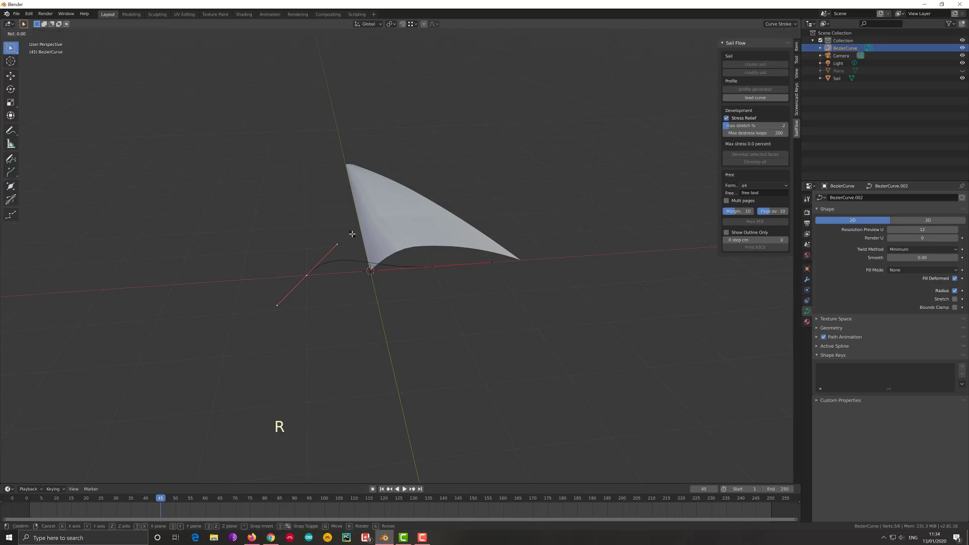
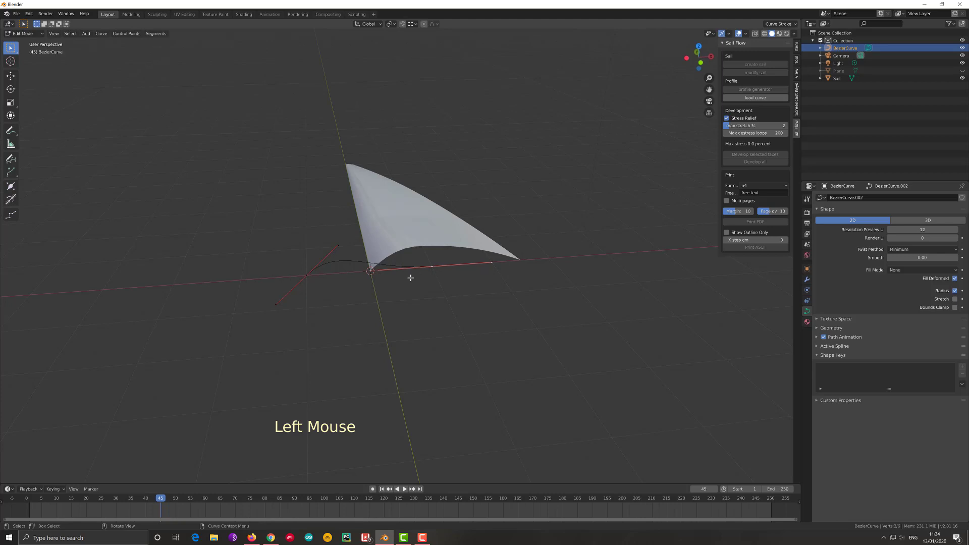
key(r)
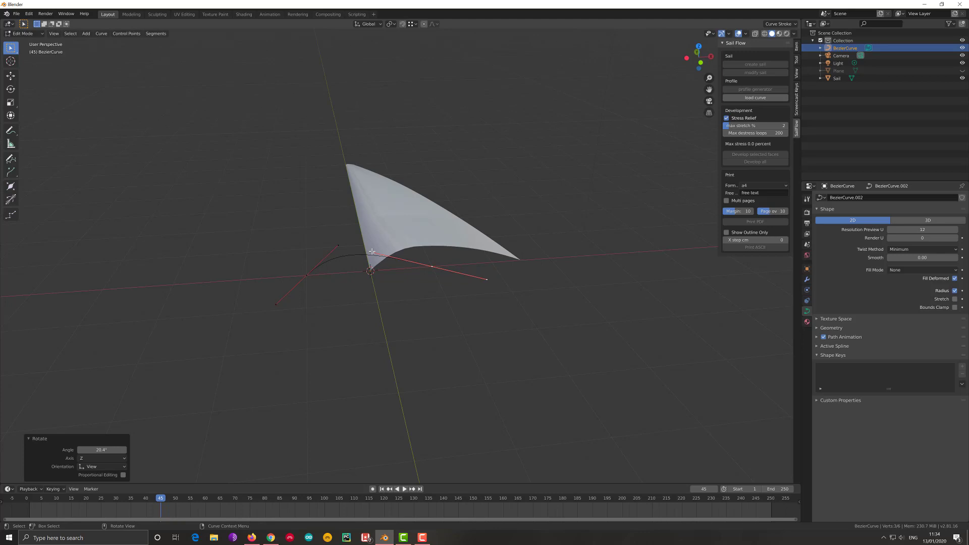
key(s)
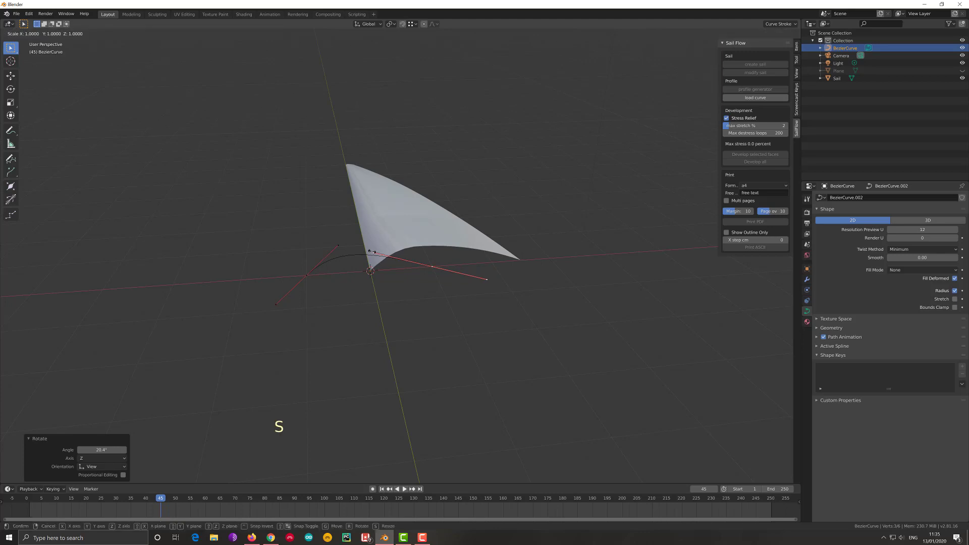
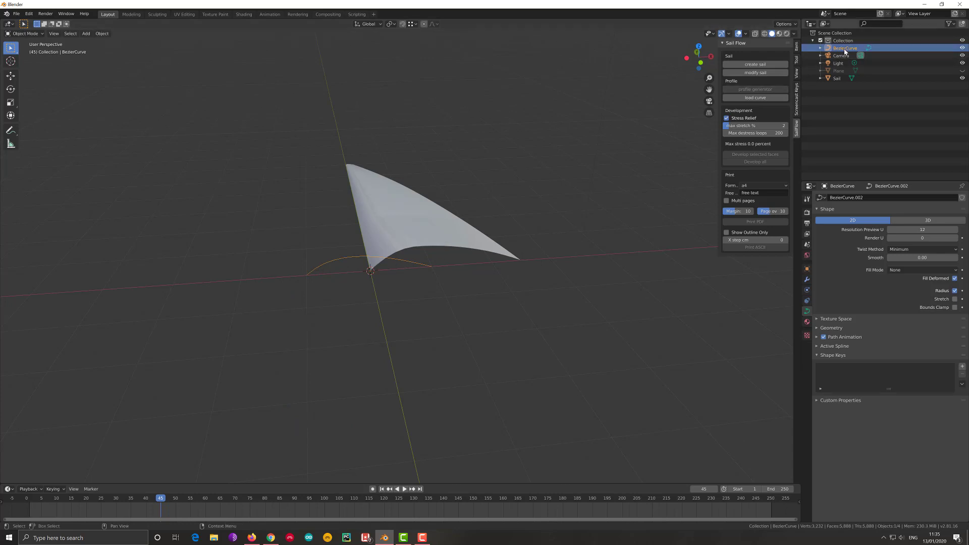
- Rename the Bezier curve to profile1 in the Outliner and select the Sail object
double_click(845, 49)
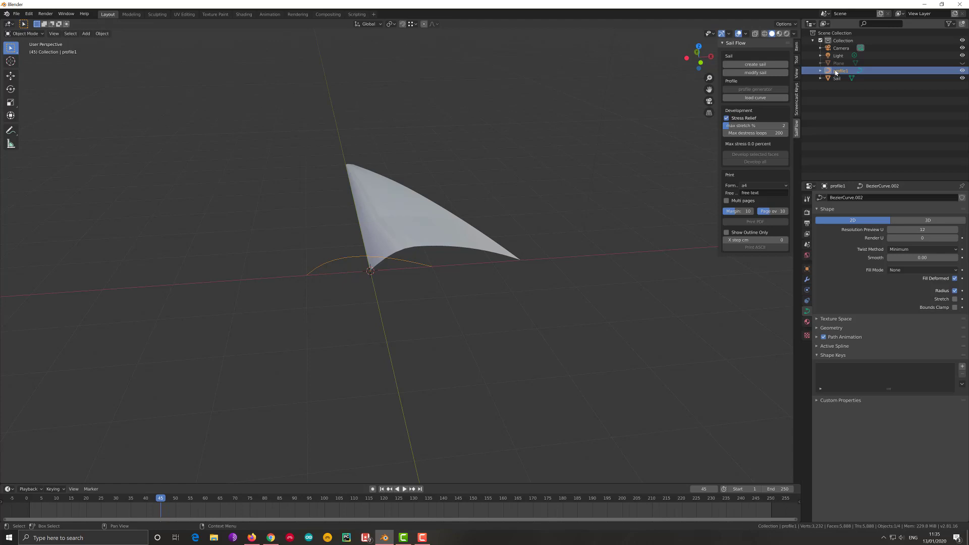
click(419, 232)
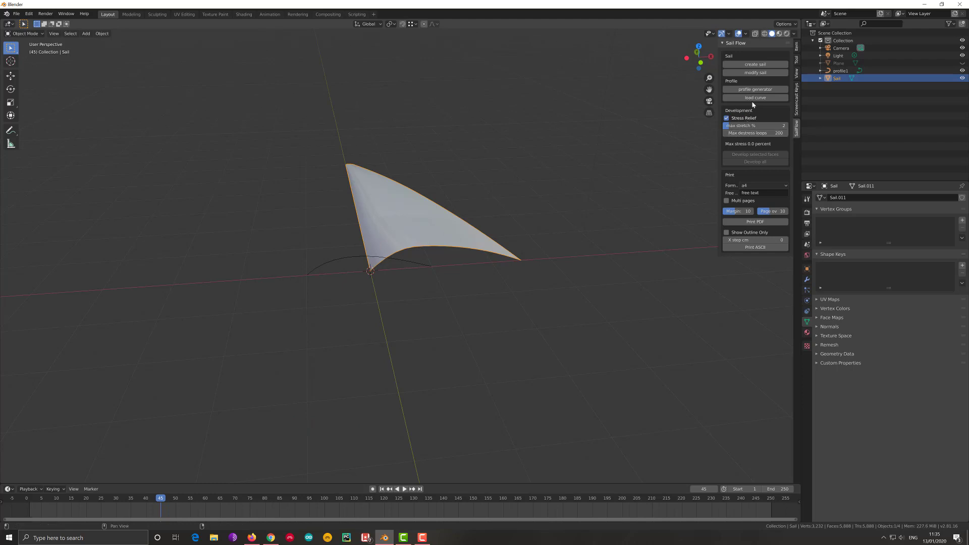
- Run the profile generator with Curve set to Bezier or Mesh, profile1, strength 0.10
click(754, 91)
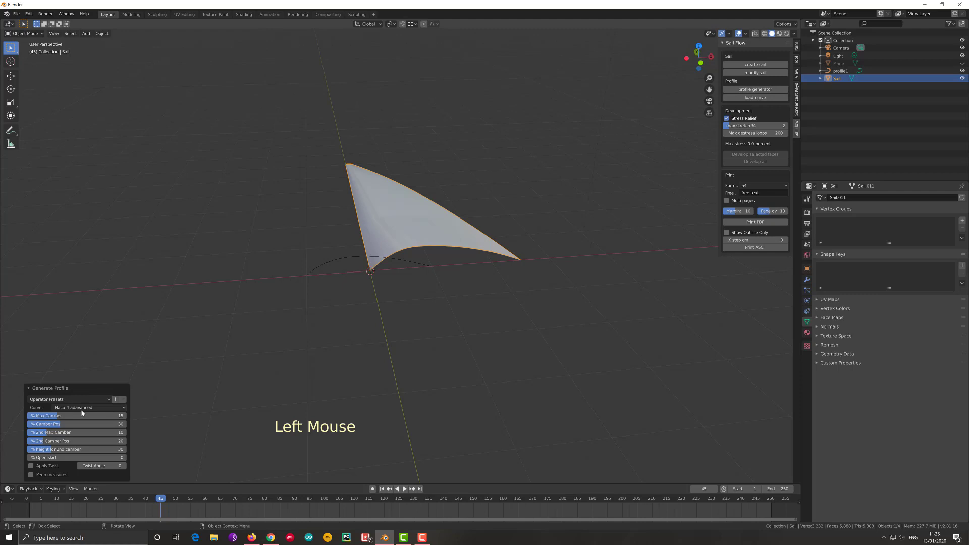
click(101, 408)
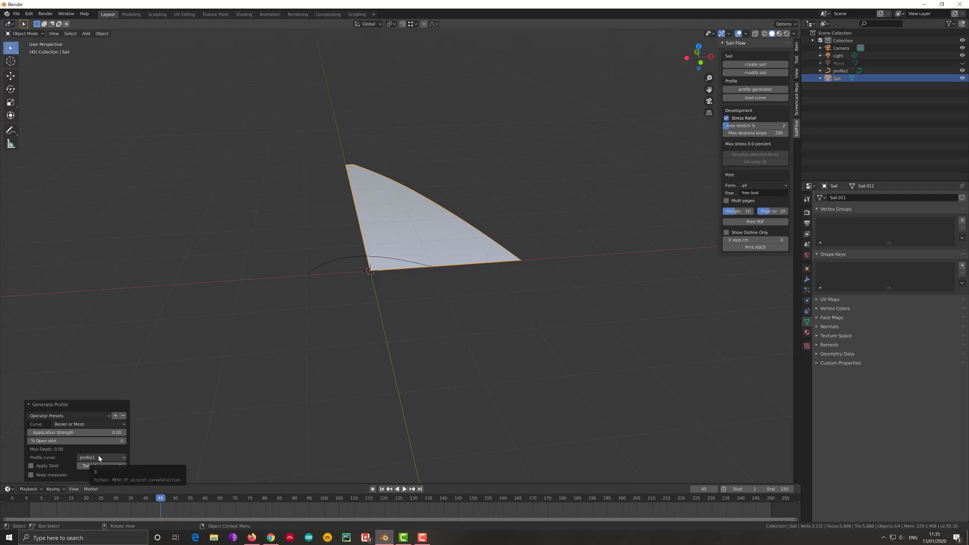
click(101, 458)
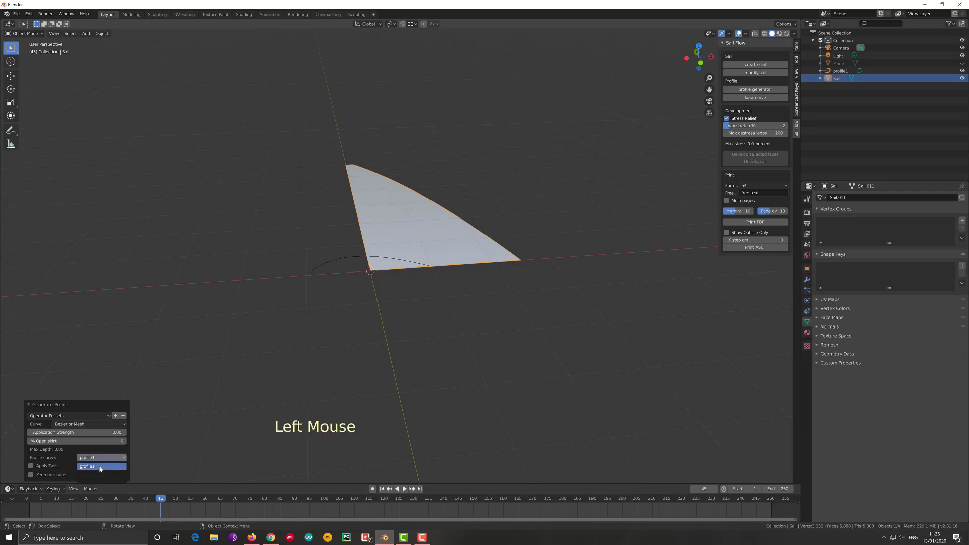
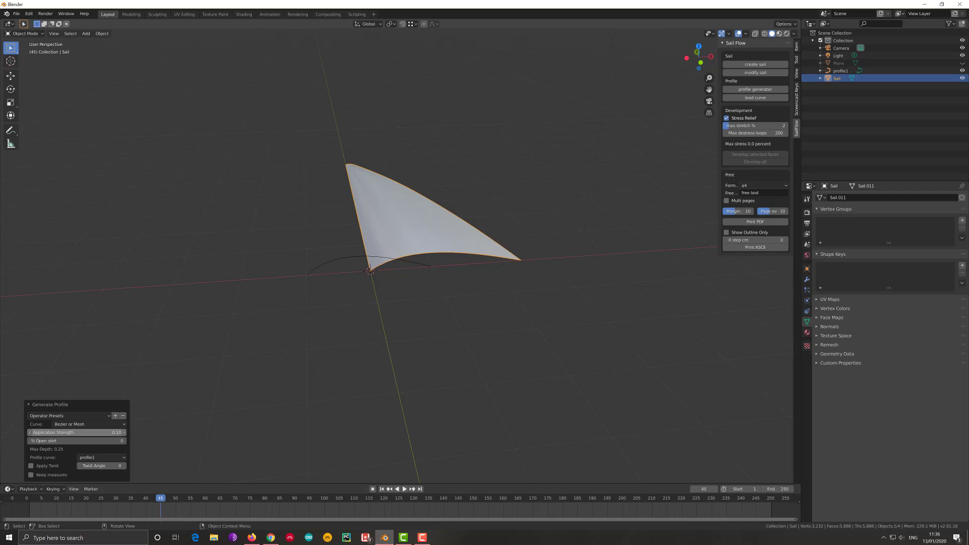
middle_click(432, 260)
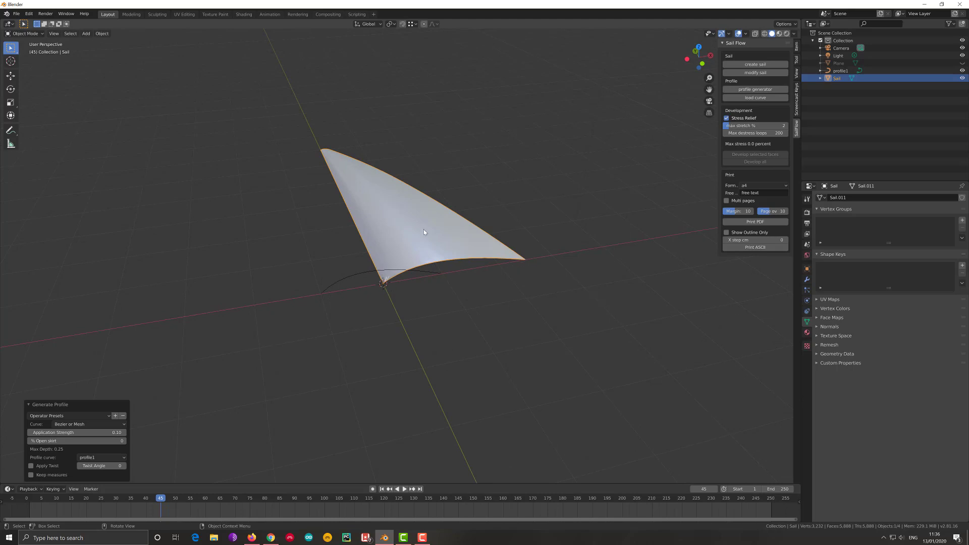
scroll(up, 3)
middle_click(425, 238)
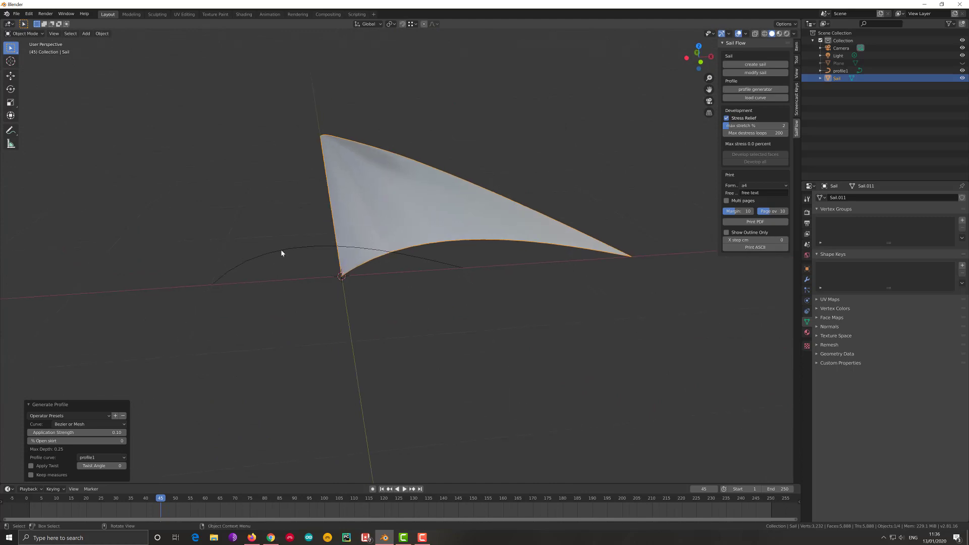
- Select profile1 in the Outliner and enter Edit Mode to expose its control points
click(319, 247)
key(Tab)
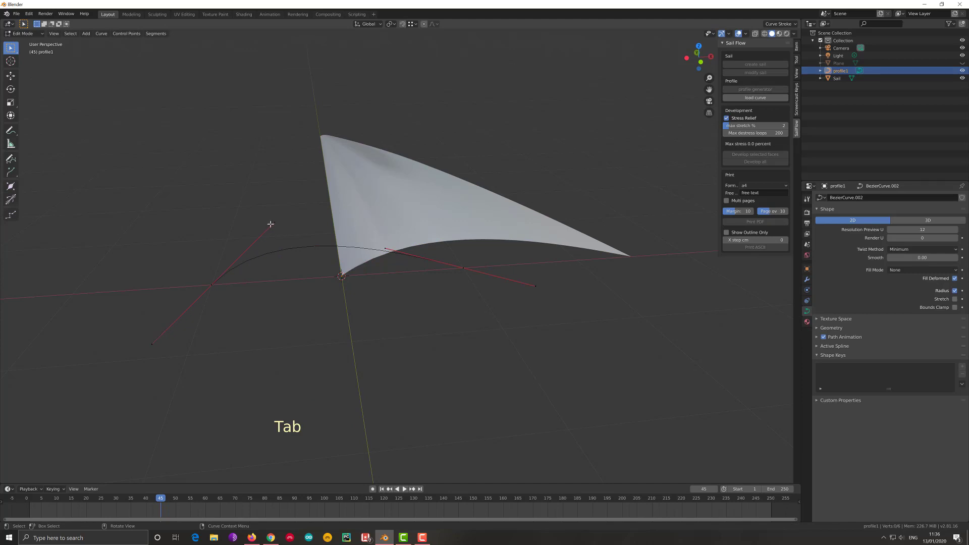